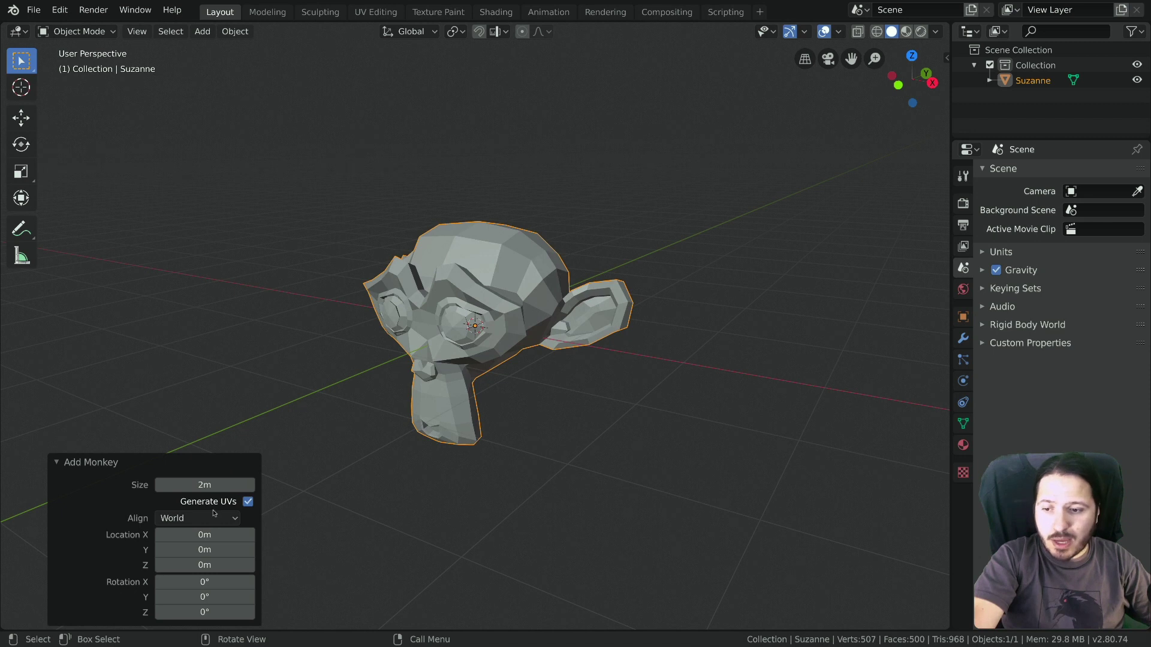
Step: Align the new Suzanne to View, re-apply it in Right view for a 0°, 0°, 90° rotation, then check from Top view
{"action": "left_click", "coordinate": [215, 517]}
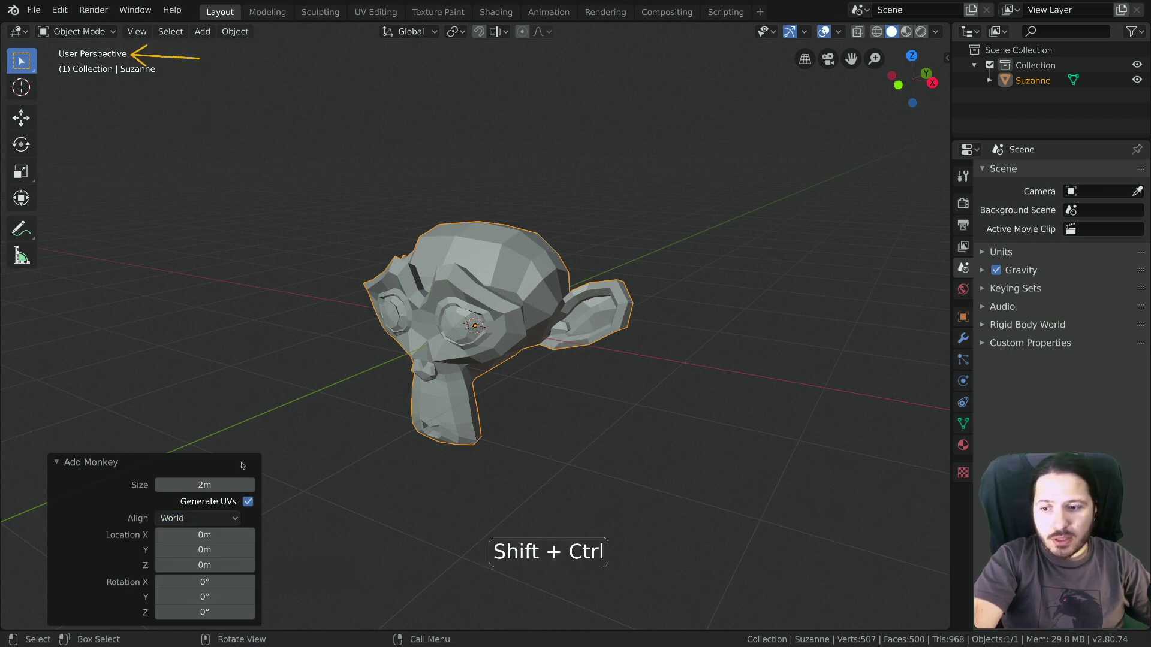
{"action": "left_click", "coordinate": [216, 517]}
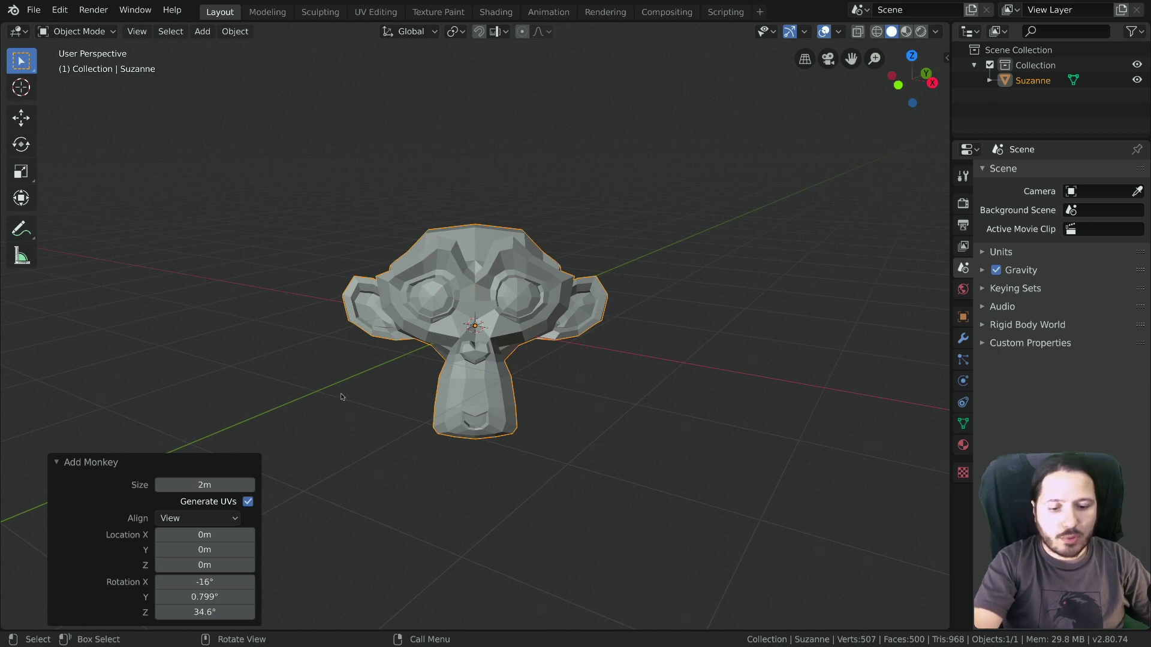
{"action": "key", "text": "KP_3"}
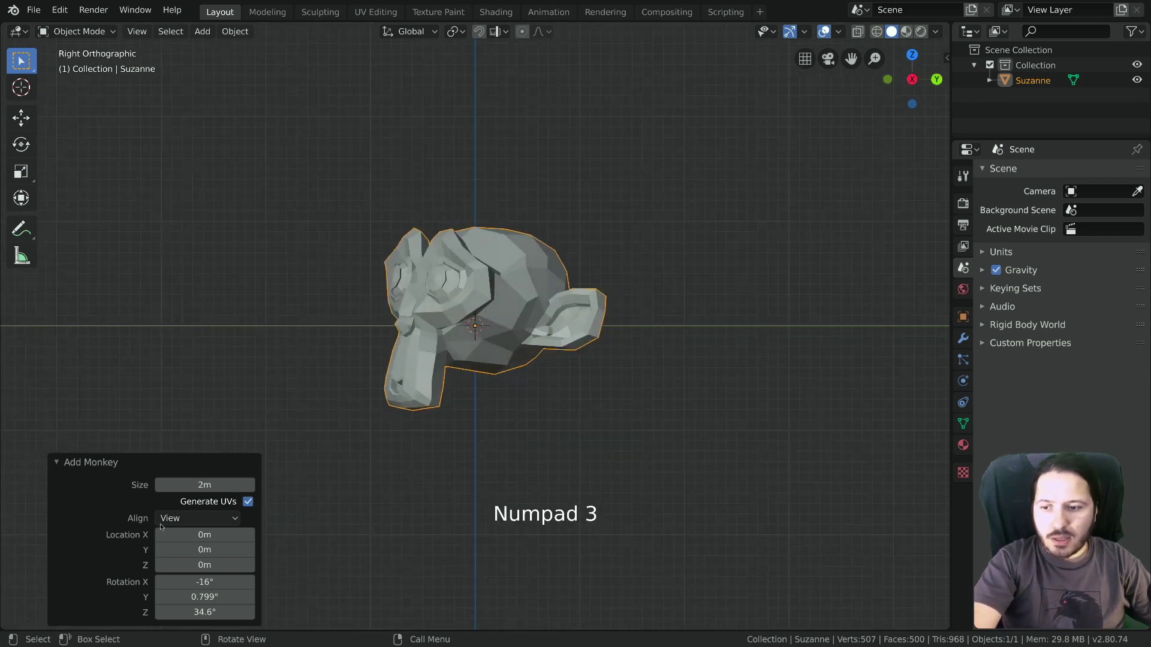
{"action": "left_click", "coordinate": [175, 518]}
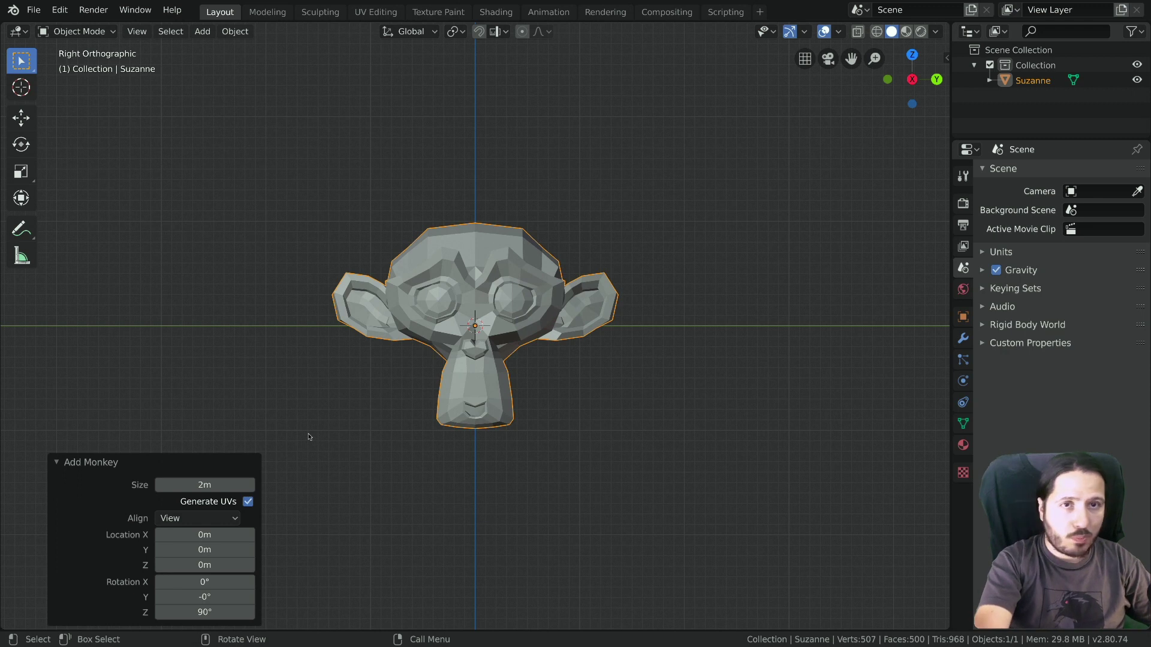
{"action": "key", "text": "KP_7"}
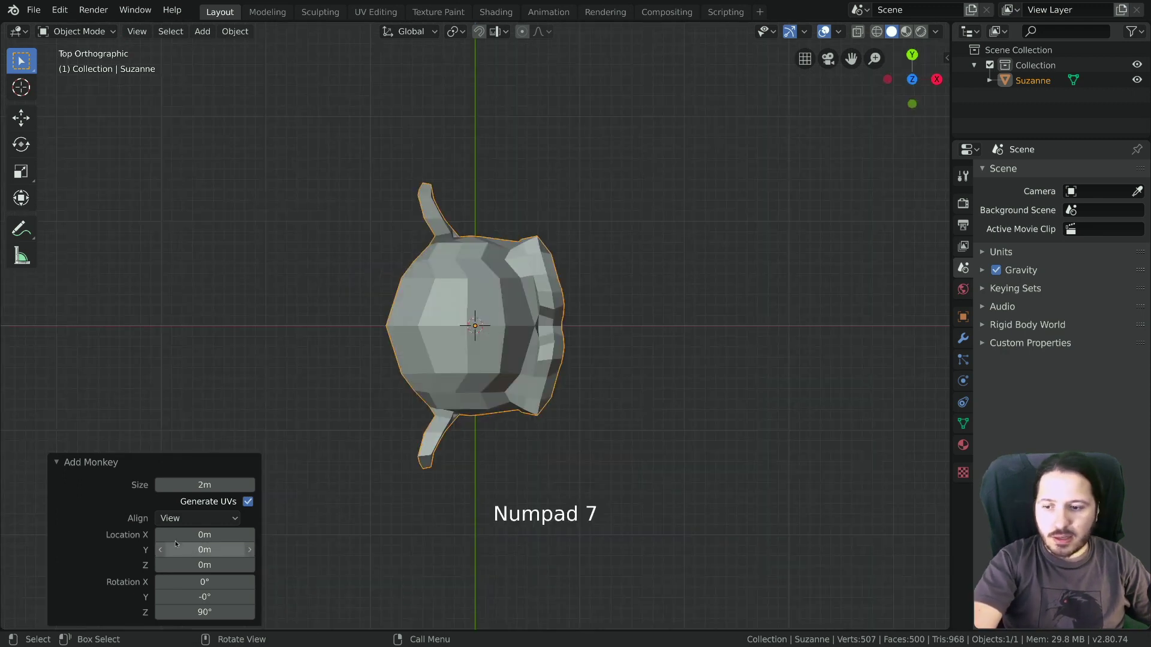
{"action": "left_click", "coordinate": [184, 519]}
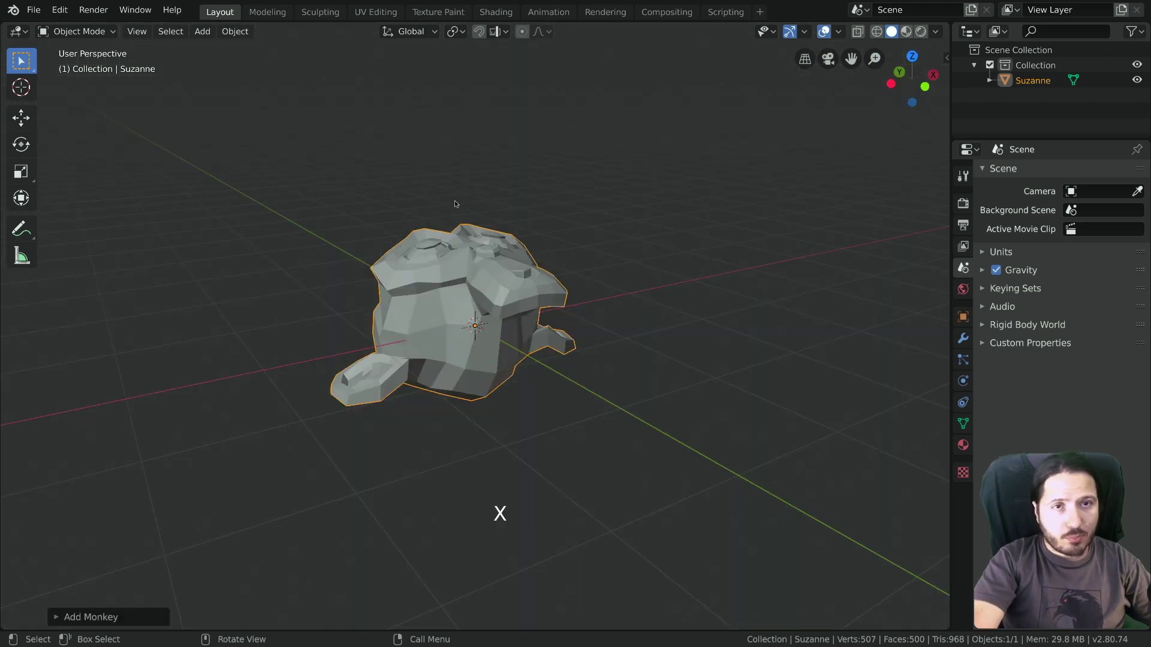
Step: Delete the Suzanne monkey head from the scene
{"action": "key", "text": "x"}
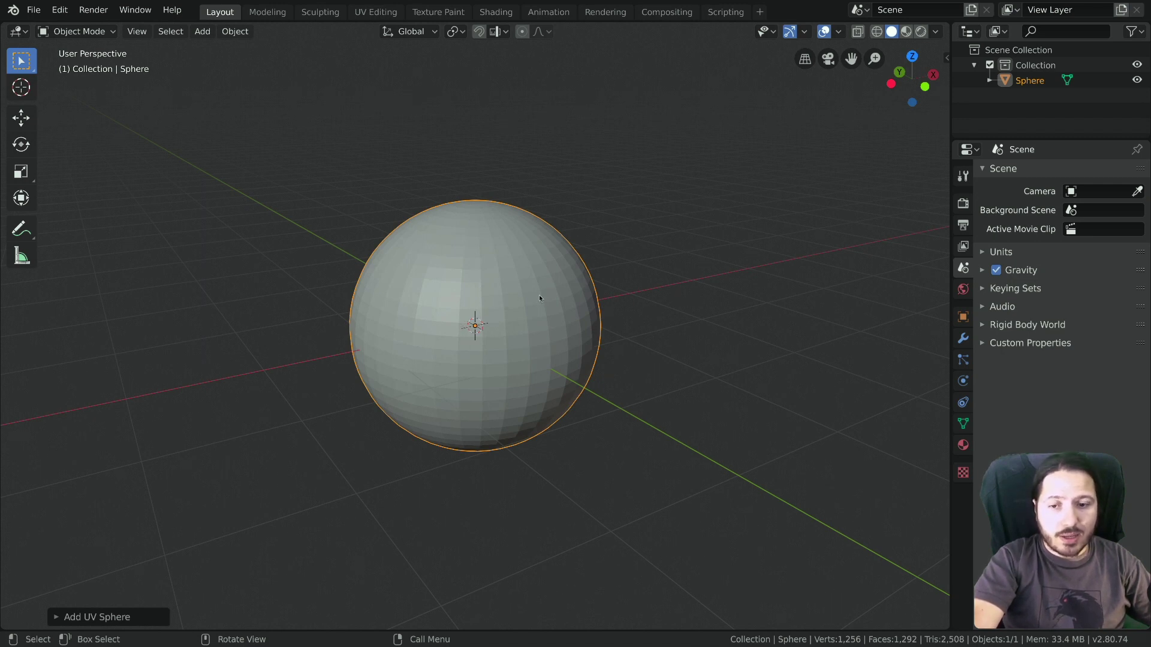
Step: Place the 3D cursor at several spots, ending right of the sphere, and make the Cursor tool active
{"action": "right_click", "coordinate": [669, 264]}
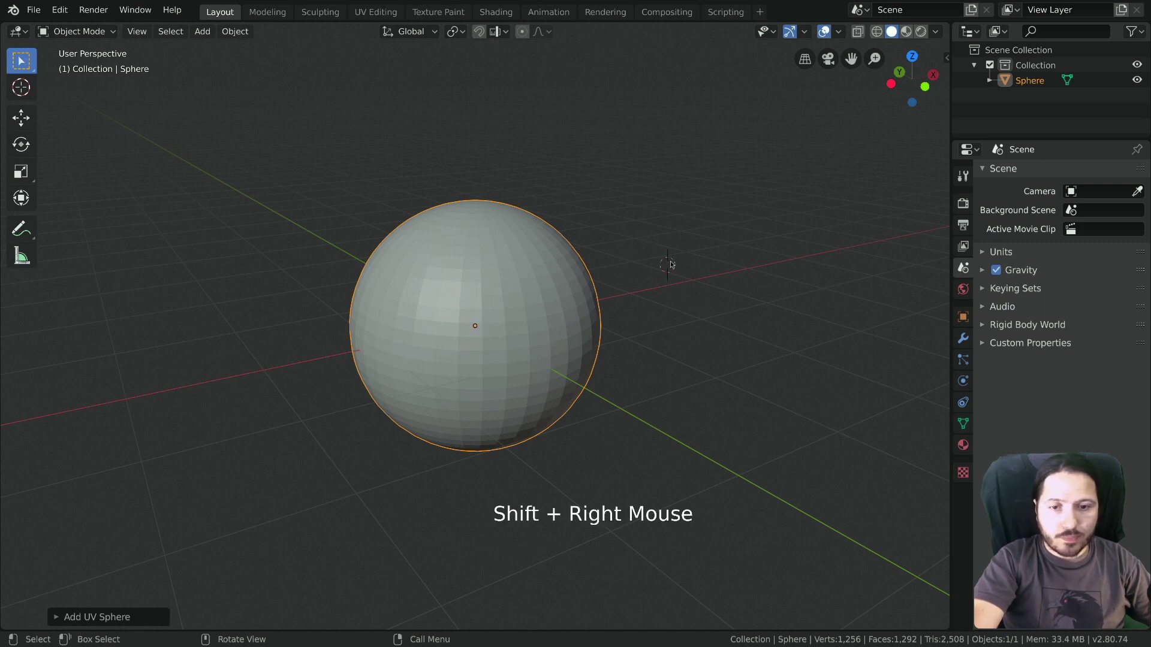
{"action": "right_click", "coordinate": [756, 296]}
{"action": "right_click", "coordinate": [657, 257]}
{"action": "right_click", "coordinate": [717, 271]}
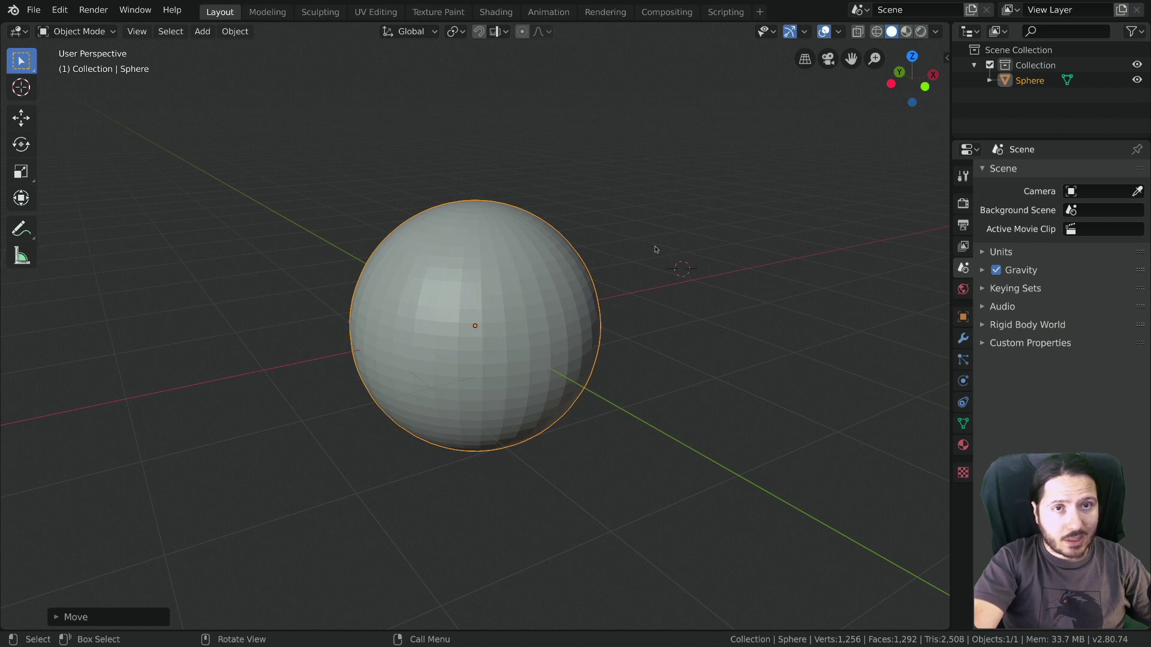
{"action": "left_click", "coordinate": [181, 159]}
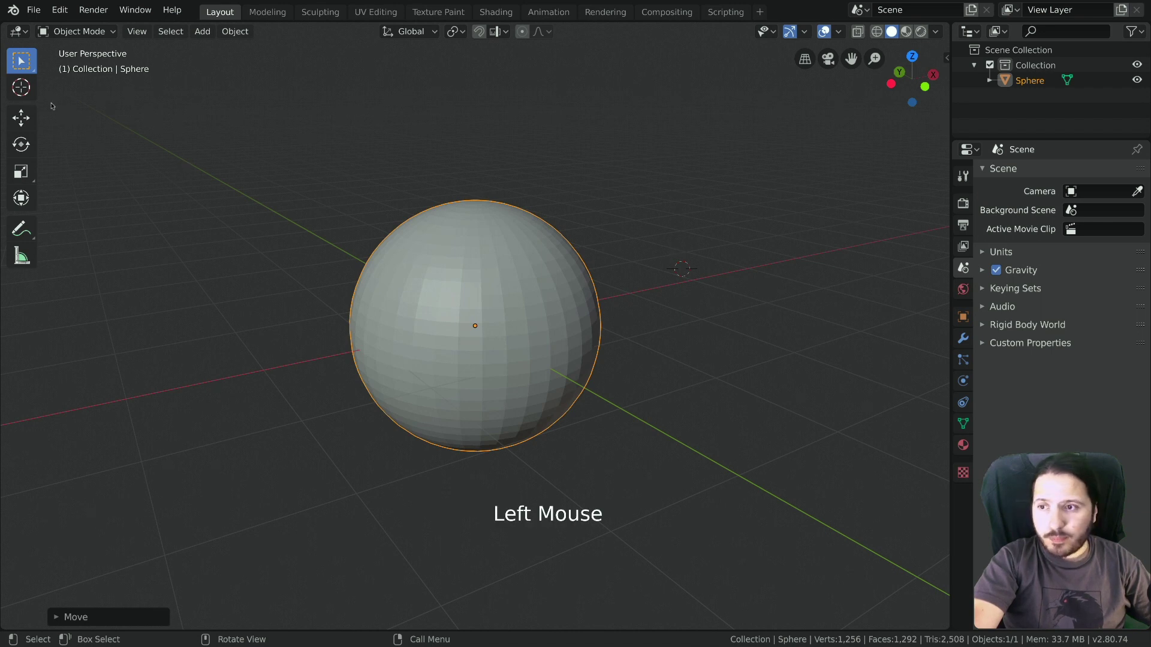
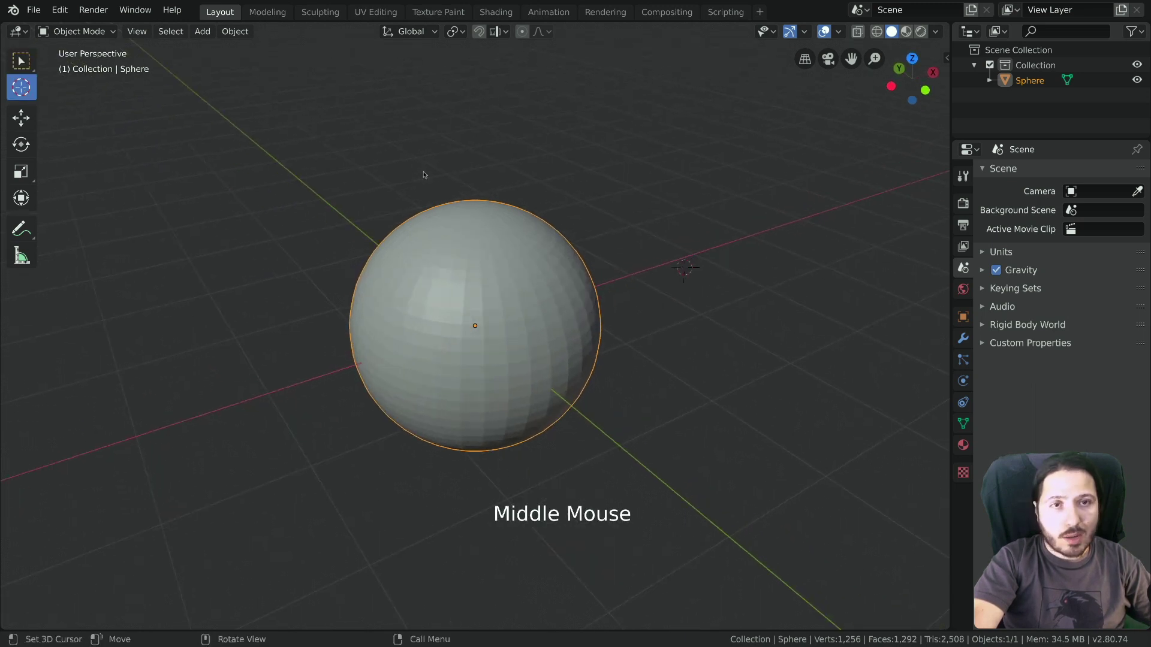
Step: Place the 3D cursor with the Cursor tool, return to Select, then set the cursor right of the sphere
{"action": "left_click", "coordinate": [543, 149]}
{"action": "left_click", "coordinate": [273, 263]}
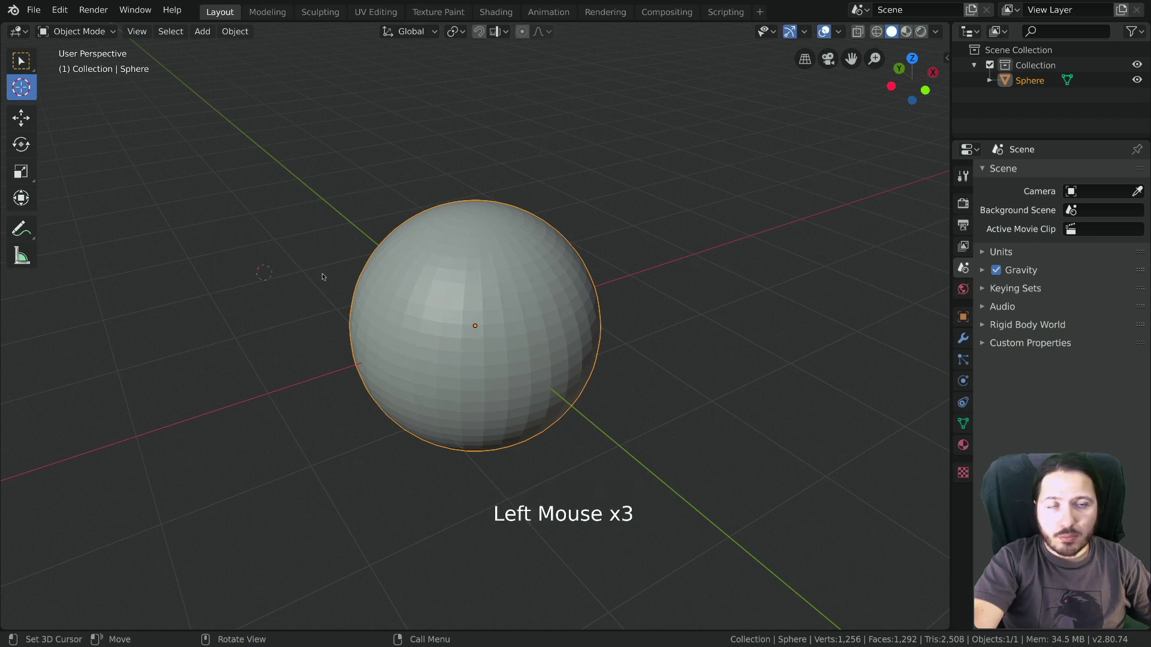
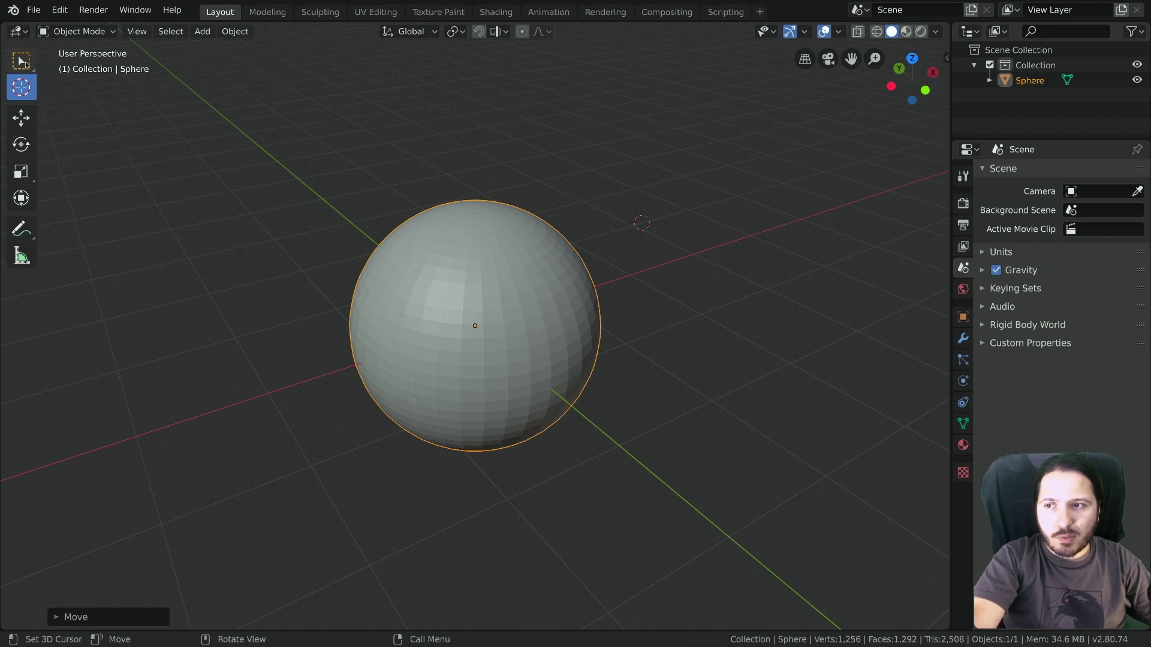
{"action": "left_click", "coordinate": [26, 63]}
{"action": "right_click", "coordinate": [729, 190]}
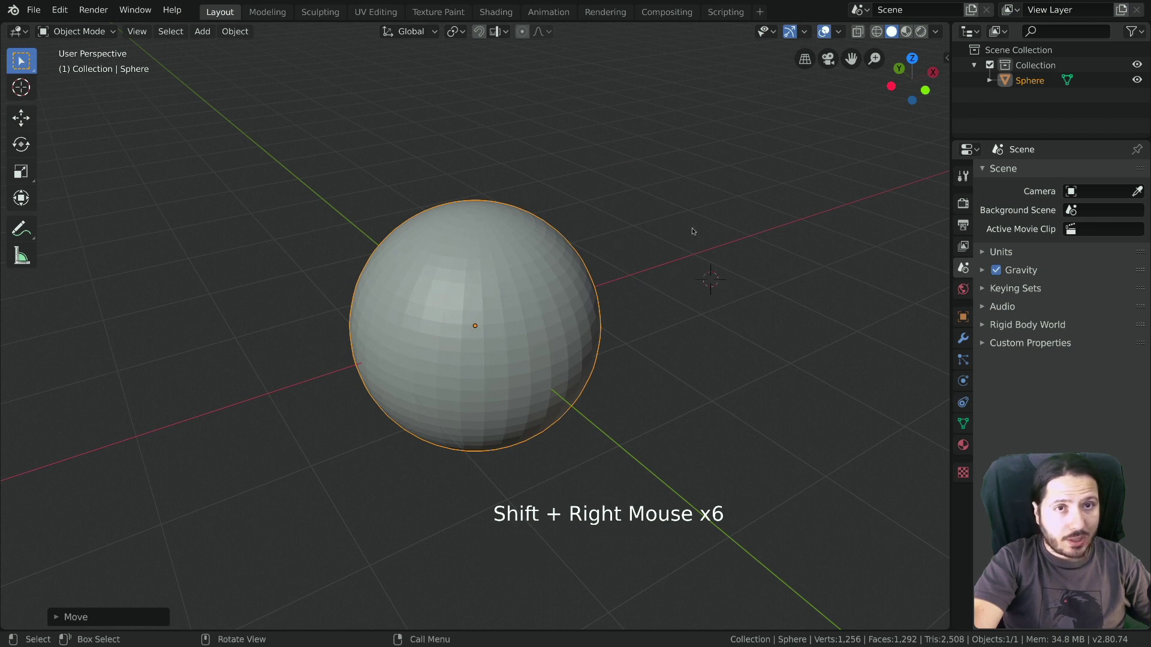
Step: Add a cube at the 3D cursor, delete the sphere, and select the cube
{"action": "key", "text": "shift+a"}
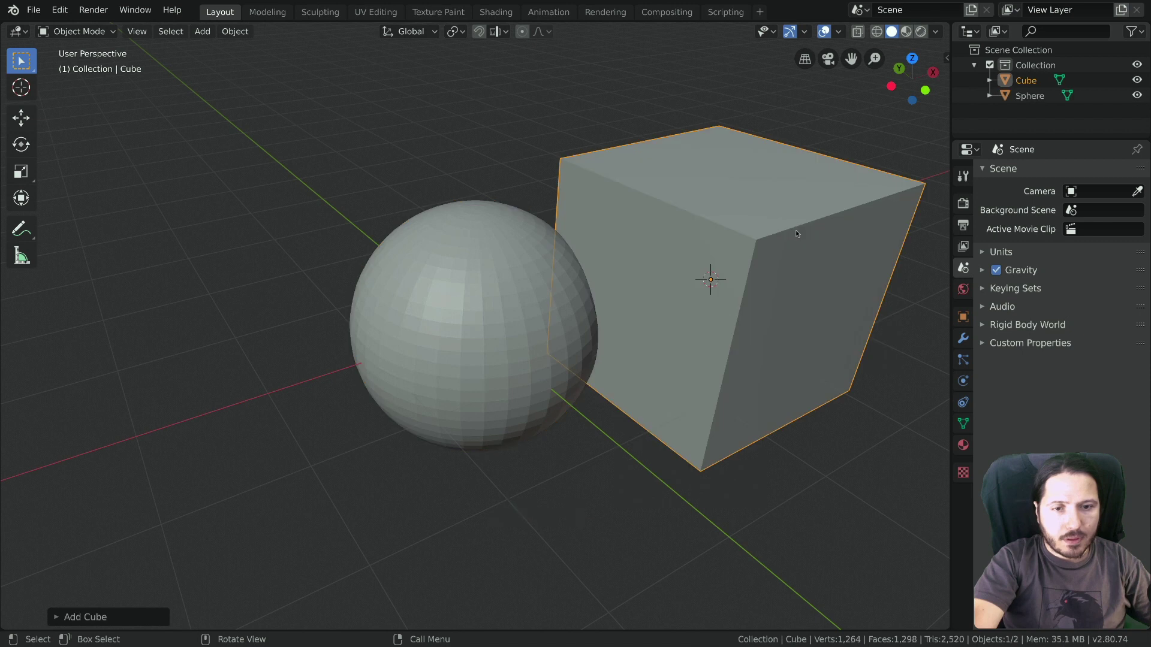
{"action": "left_click", "coordinate": [566, 178]}
{"action": "key", "text": "x"}
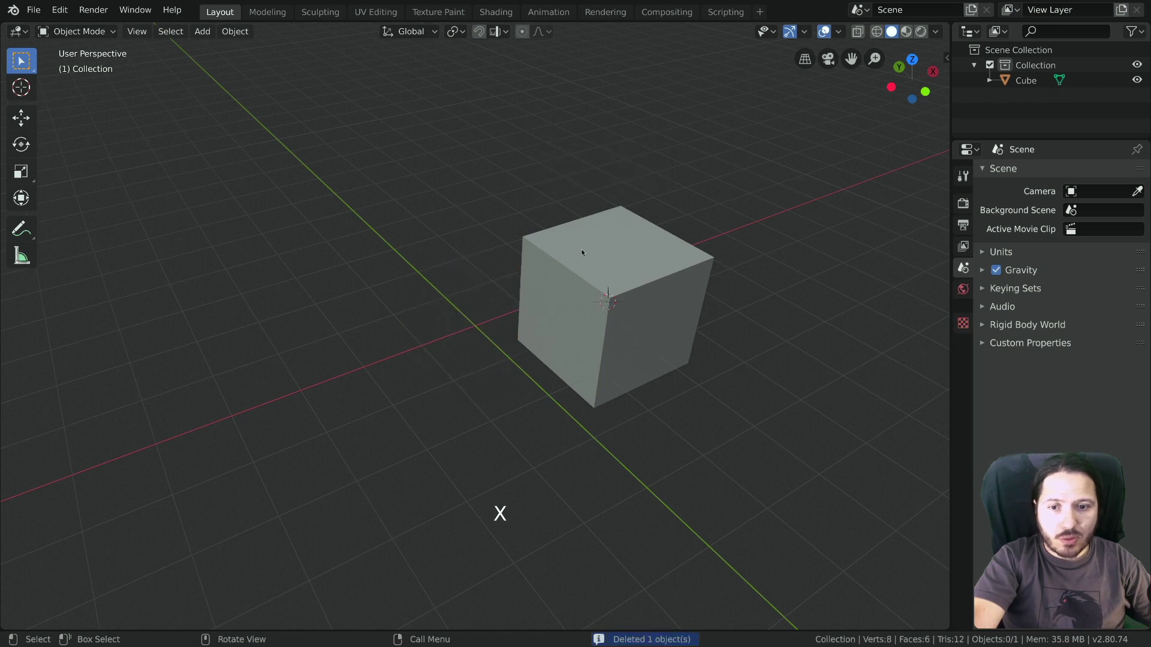
{"action": "left_click", "coordinate": [601, 261]}
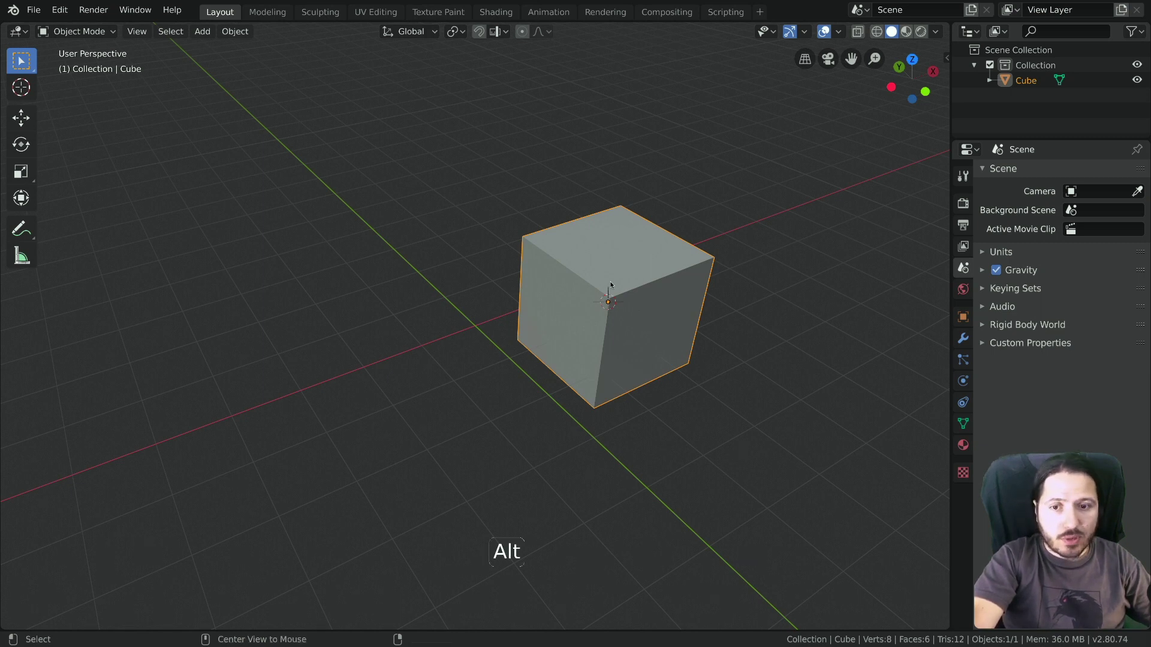
Step: Clear the cube's location with Alt+G, undo it, then move the 3D cursor up-left of the cube
{"action": "key", "text": "alt+g"}
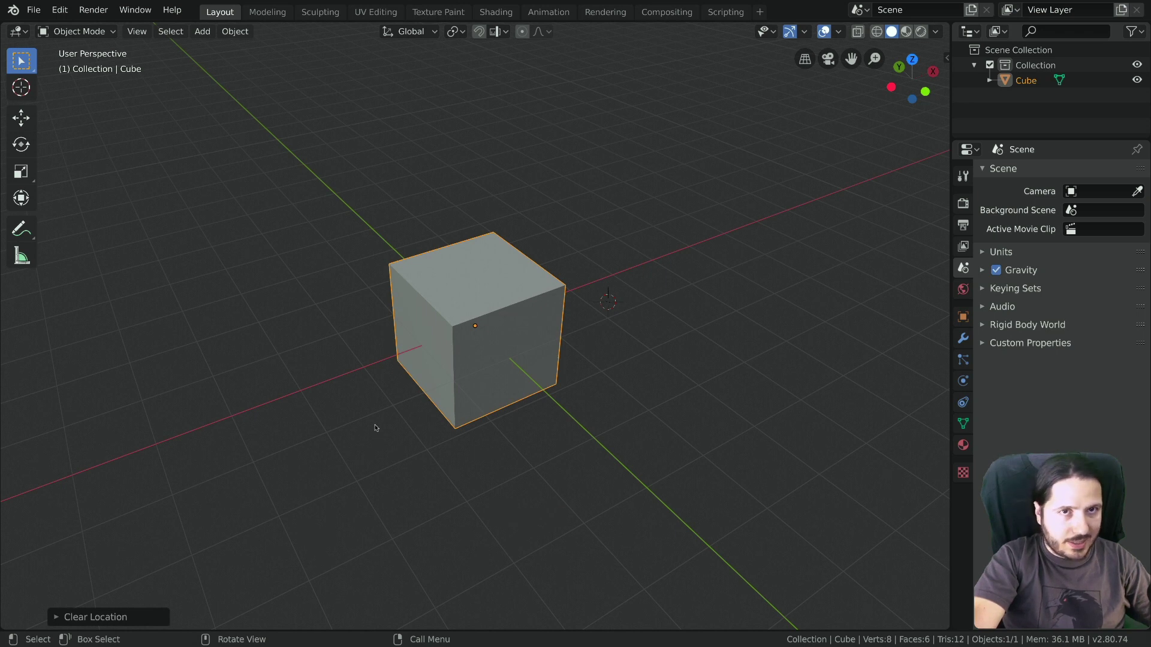
{"action": "key", "text": "ctrl+z"}
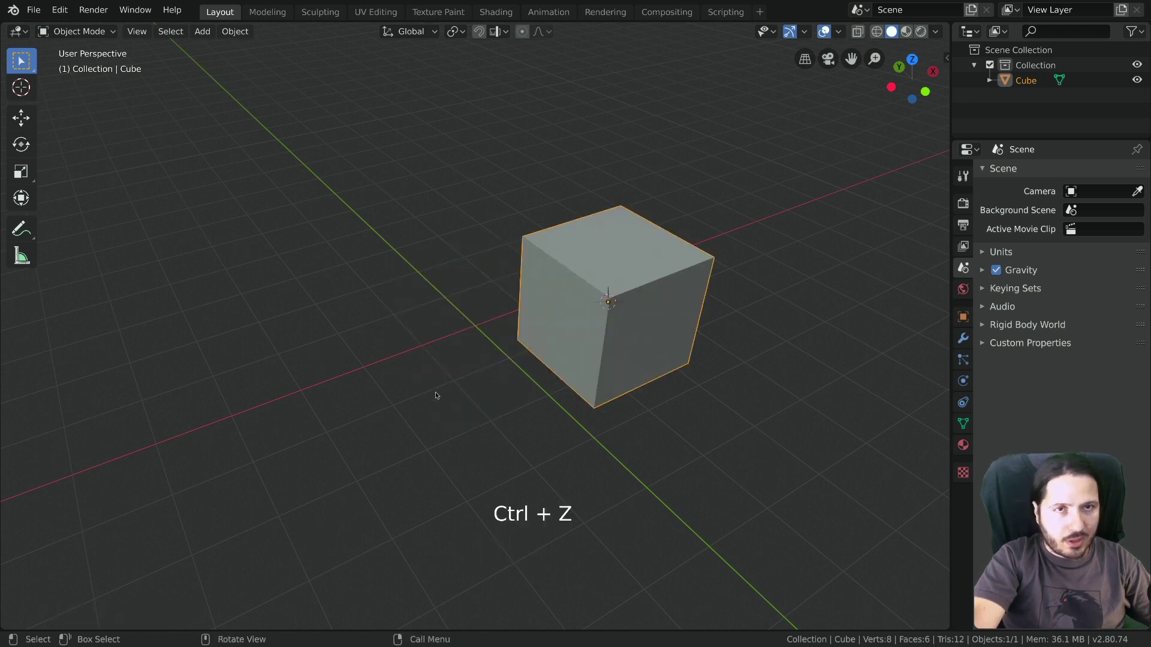
{"action": "left_click", "coordinate": [564, 288]}
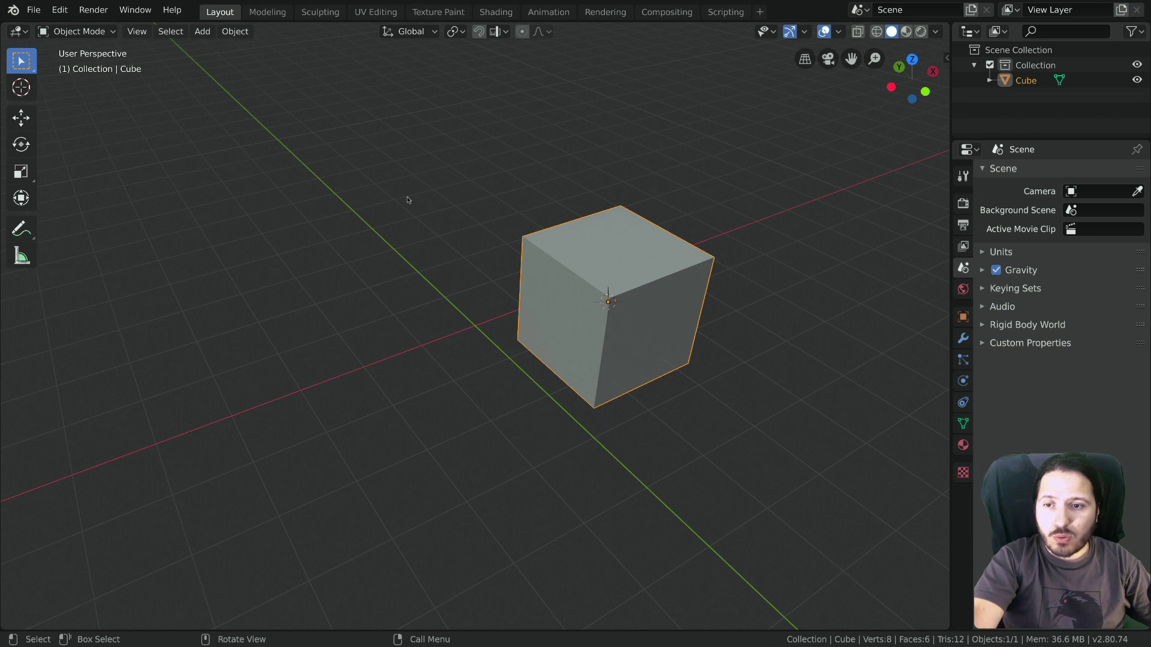
{"action": "right_click", "coordinate": [348, 149]}
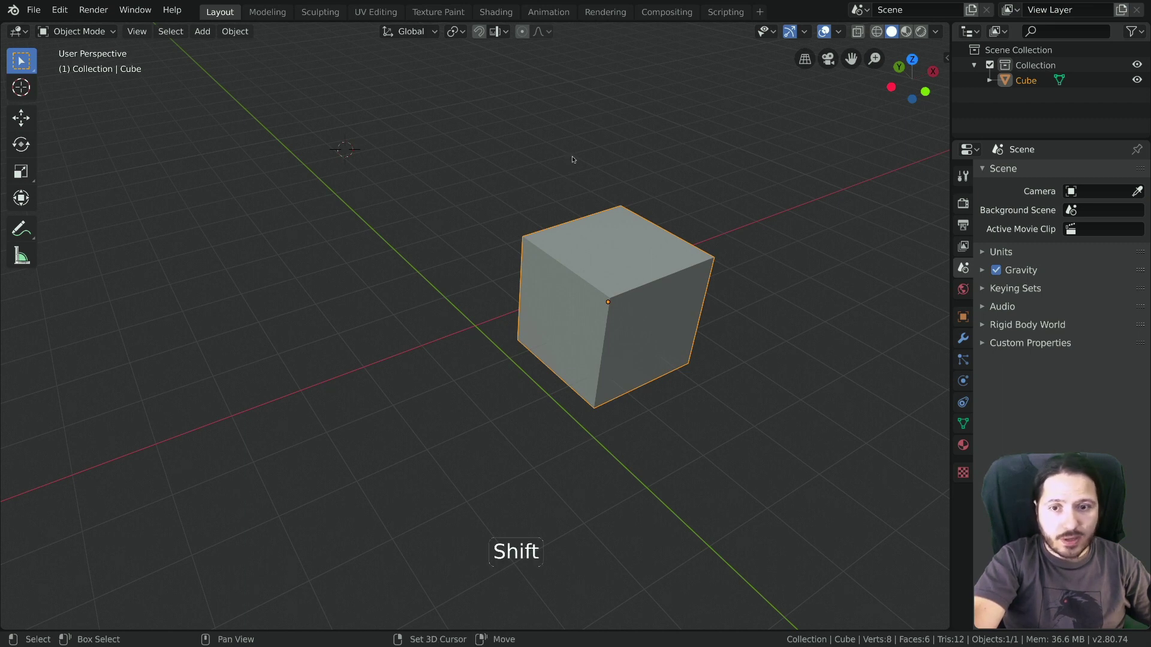
Step: Place the 3D cursor at a new spot and snap the cube onto it with Selection to Cursor
{"action": "key", "text": "shift+s"}
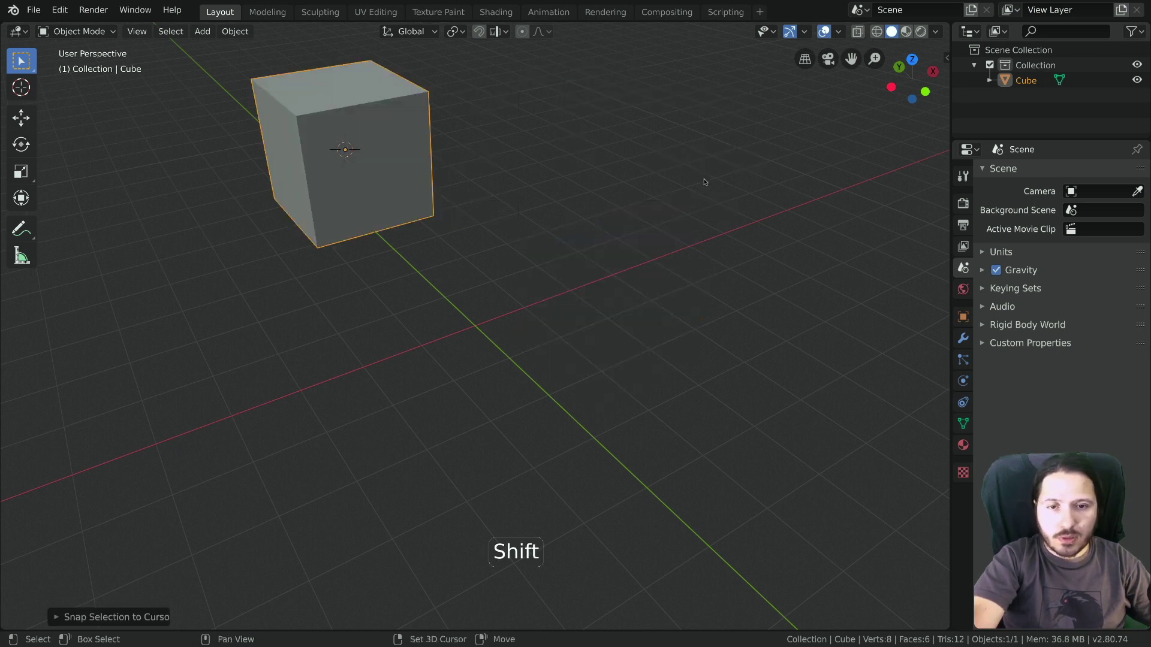
{"action": "right_click", "coordinate": [428, 426]}
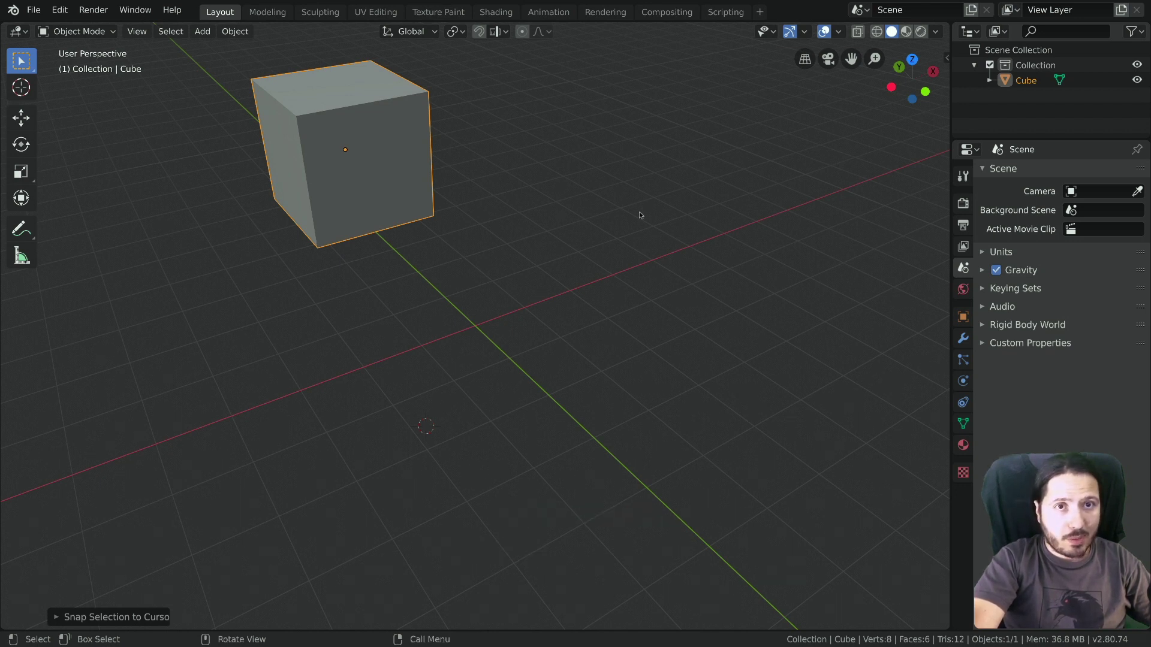
{"action": "key", "text": "shift+s"}
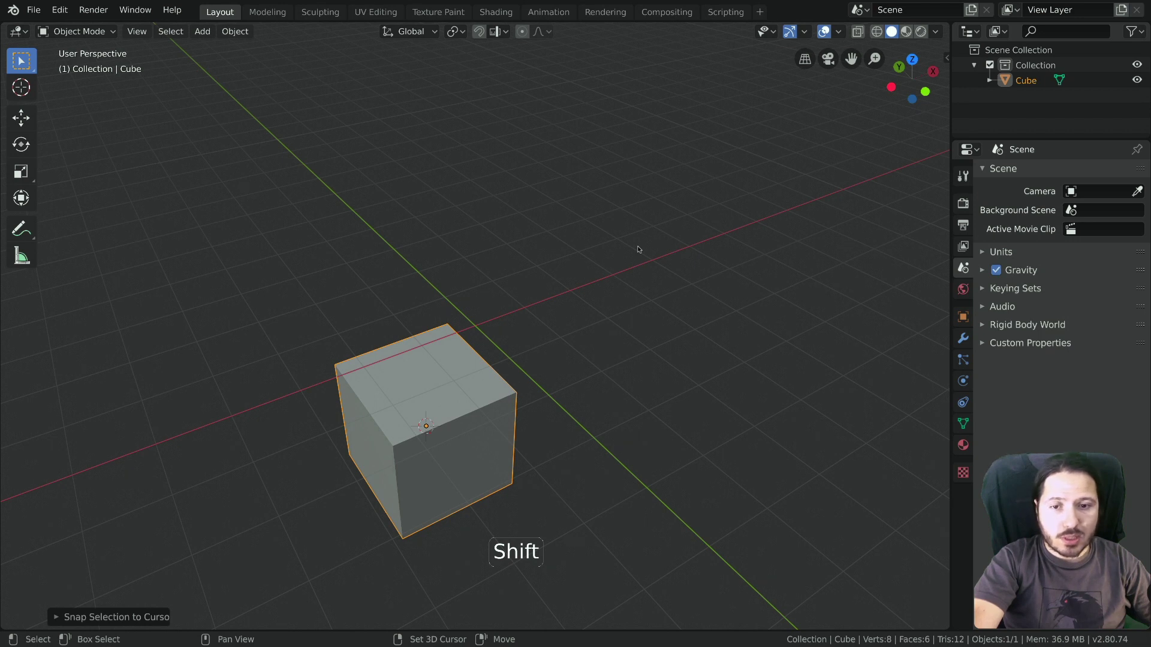
{"action": "key", "text": "shift+s"}
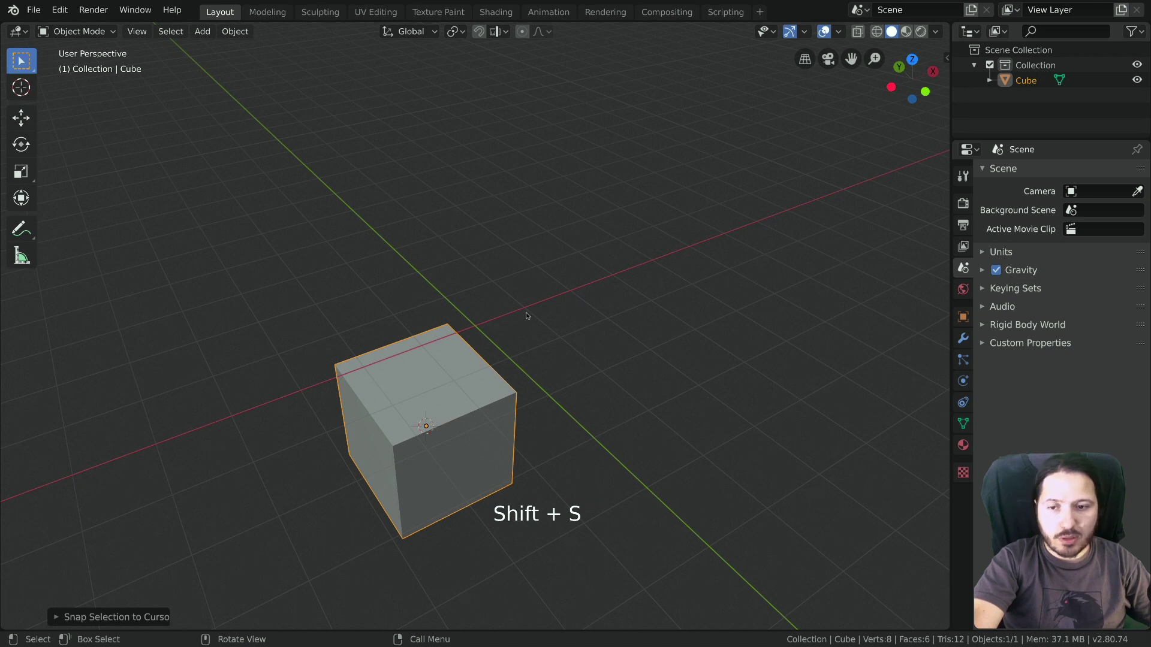
Step: Repeat cursor placement and Selection to Cursor above, left, right and upper left of the cube
{"action": "right_click", "coordinate": [622, 156]}
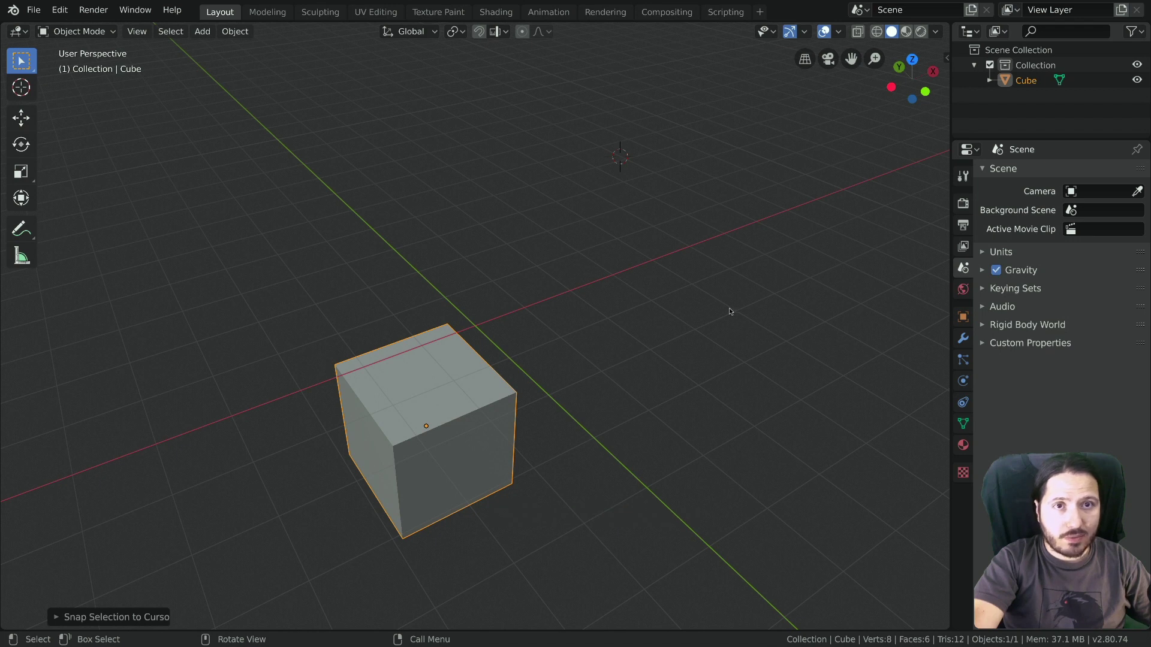
{"action": "key", "text": "shift+s"}
{"action": "right_click", "coordinate": [287, 219]}
{"action": "key", "text": "shift+s"}
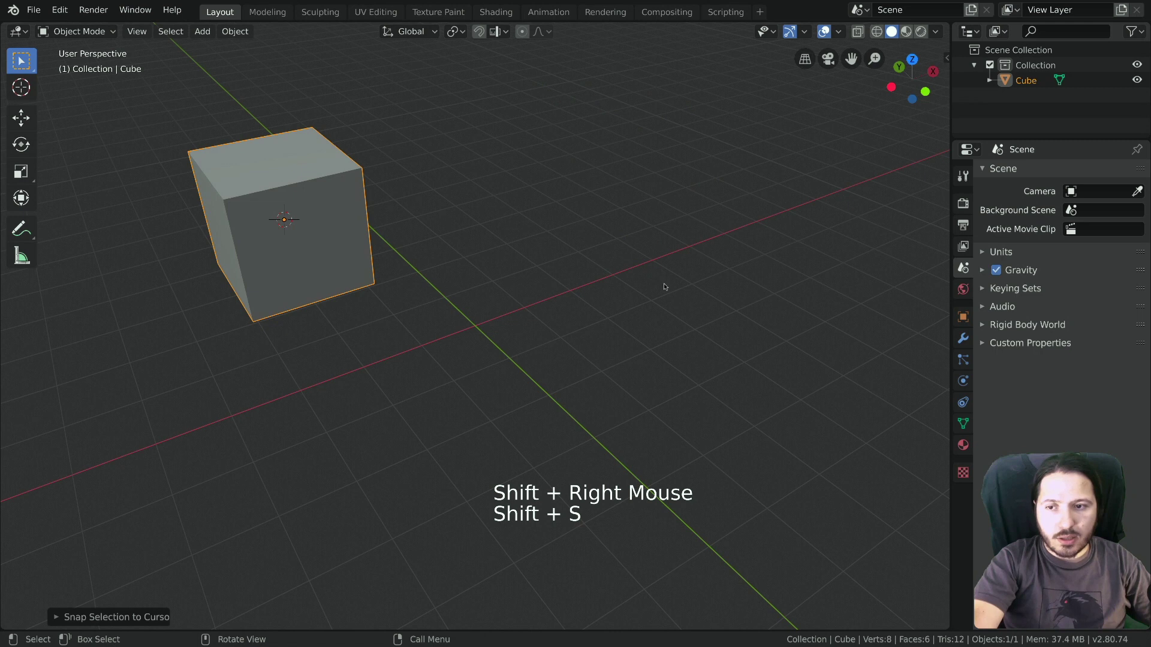
{"action": "right_click", "coordinate": [726, 248]}
{"action": "key", "text": "shift+s"}
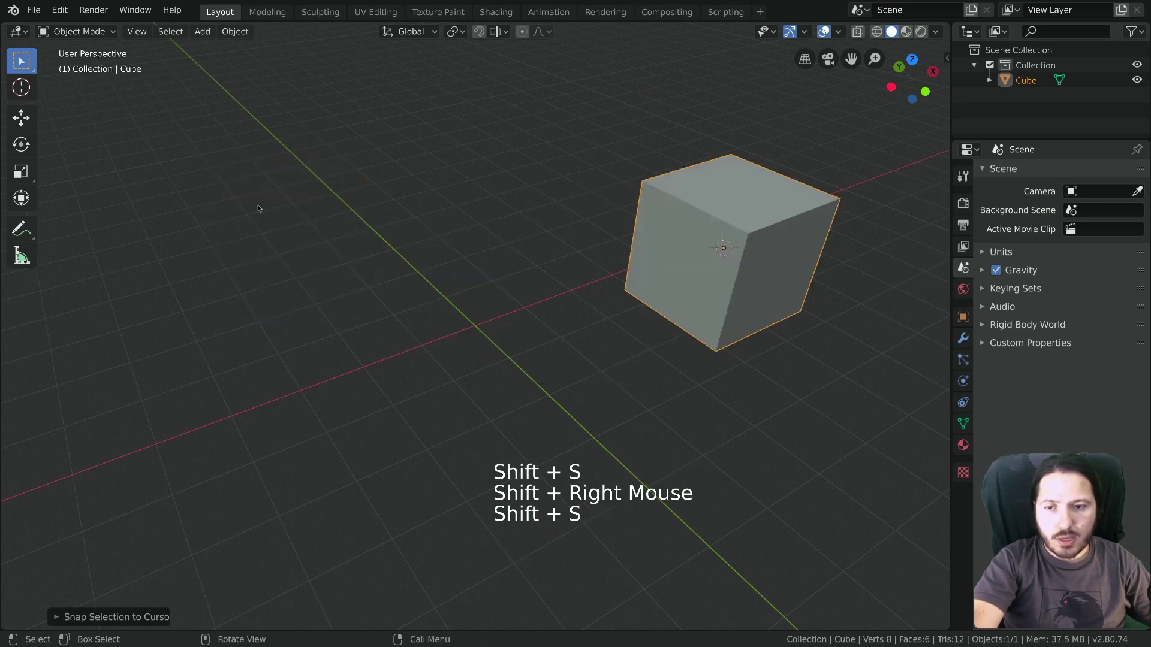
{"action": "right_click", "coordinate": [250, 203]}
{"action": "key", "text": "shift+s"}
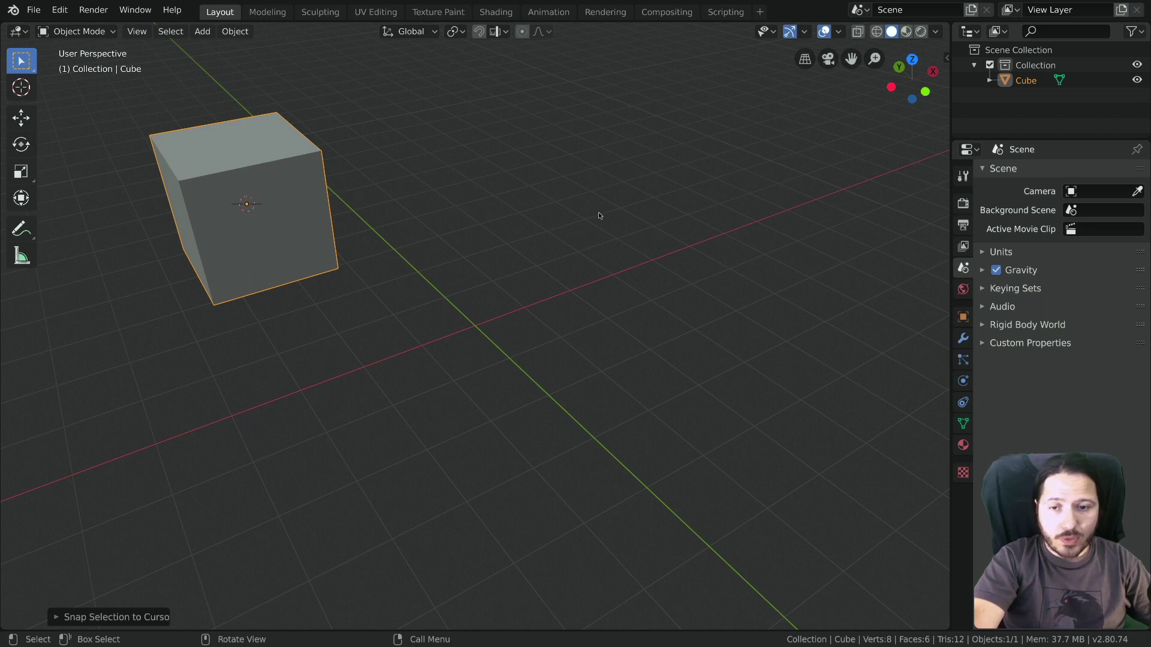
{"action": "key", "text": "shift+s"}
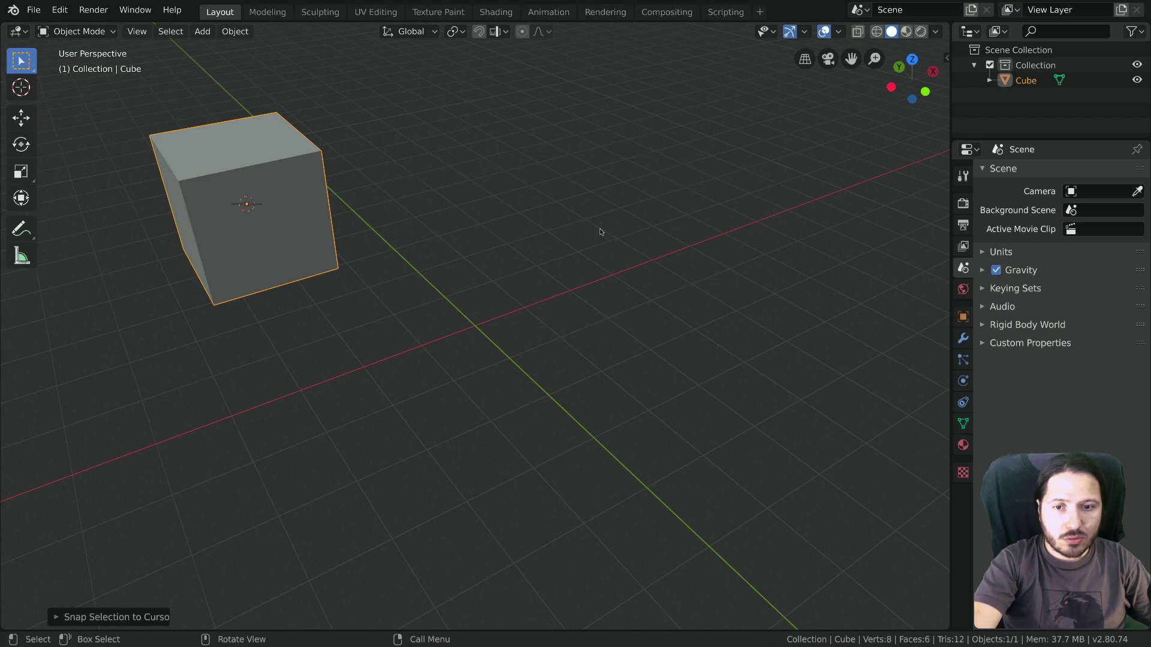
Step: Move the cube further right with G and place the 3D cursor away from it
{"action": "left_click", "coordinate": [290, 186]}
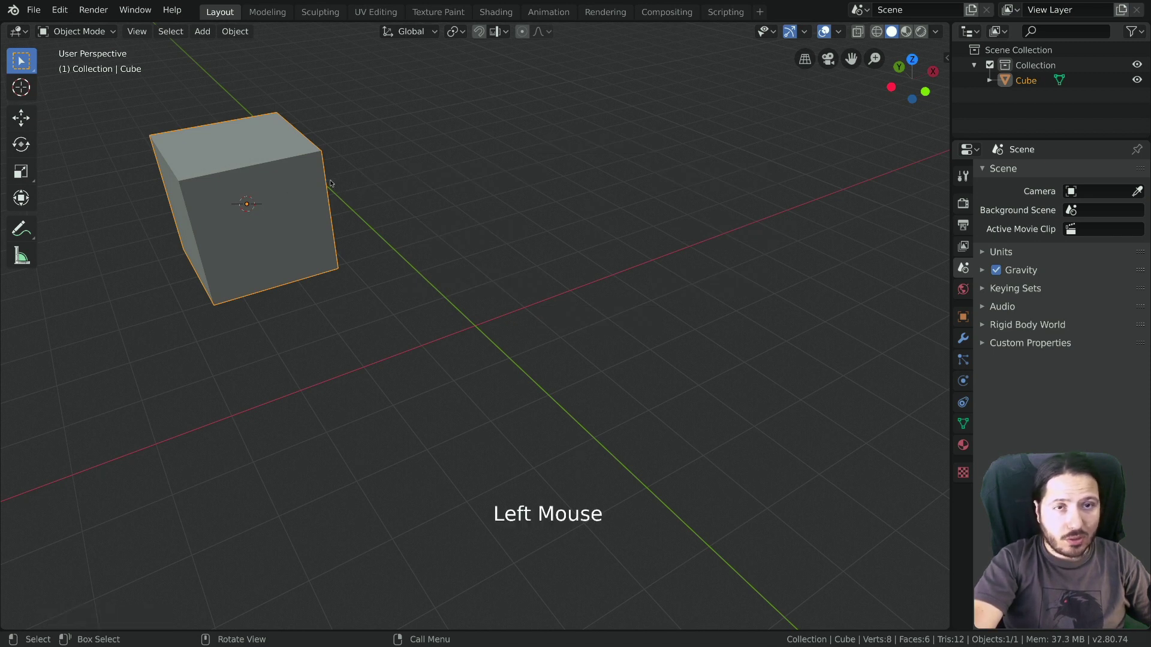
{"action": "key", "text": "g"}
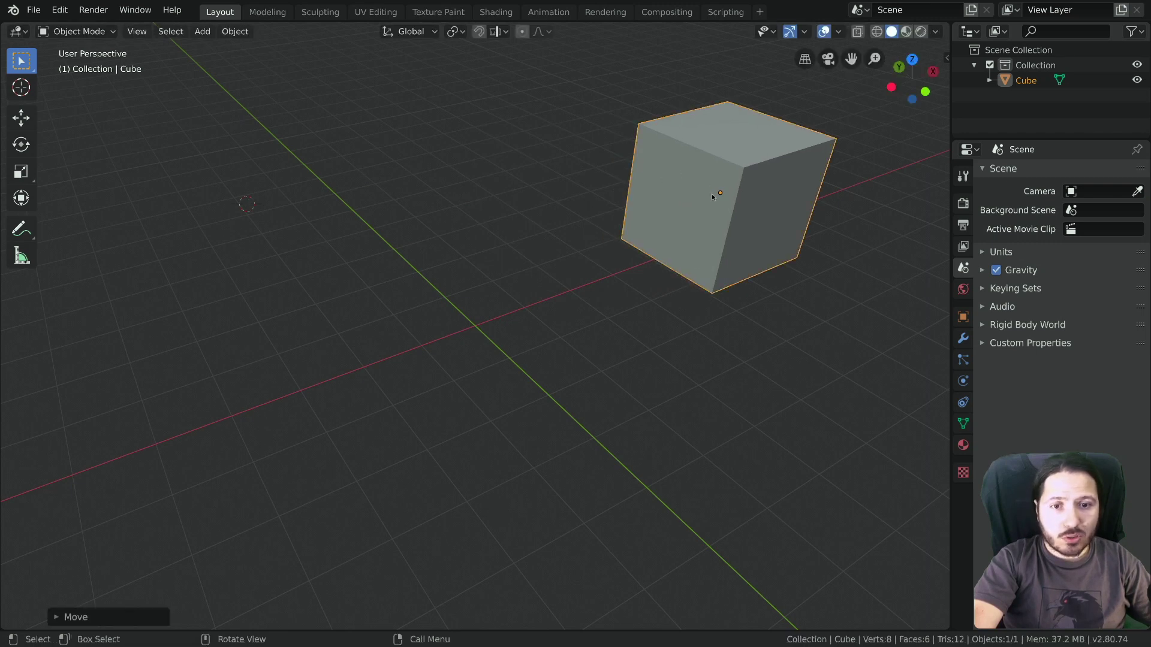
{"action": "right_click", "coordinate": [721, 194]}
{"action": "right_click", "coordinate": [725, 193]}
{"action": "middle_click", "coordinate": [628, 254]}
{"action": "middle_click", "coordinate": [648, 276]}
Step: Place the 3D cursor at several spots from top and front views, ending left of the cube
{"action": "key", "text": "KP_7"}
{"action": "right_click", "coordinate": [612, 361]}
{"action": "key", "text": "KP_1"}
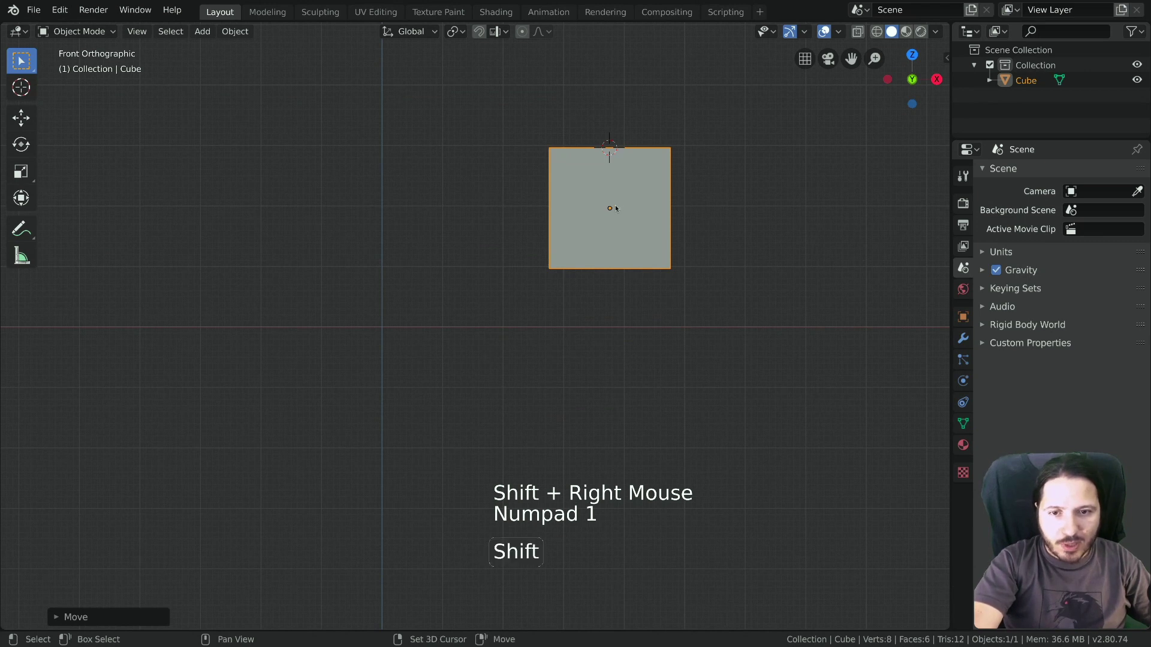
{"action": "right_click", "coordinate": [611, 208]}
{"action": "key", "text": "KP_7"}
{"action": "right_click", "coordinate": [611, 364]}
{"action": "right_click", "coordinate": [503, 354]}
{"action": "middle_click", "coordinate": [551, 354]}
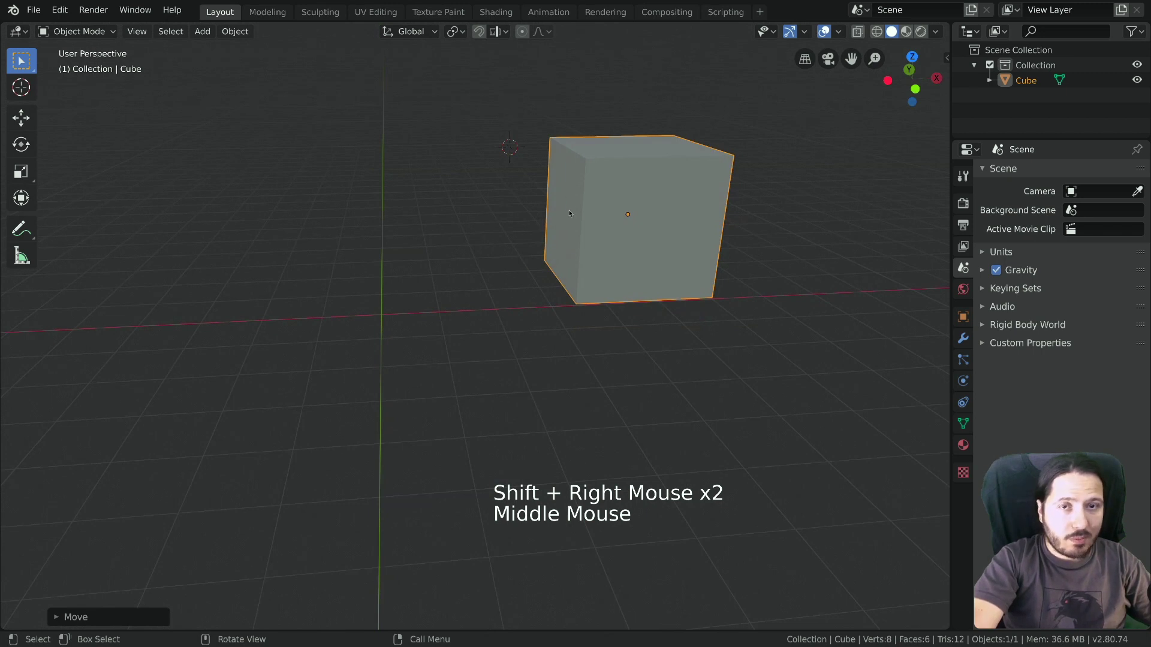
{"action": "right_click", "coordinate": [310, 227]}
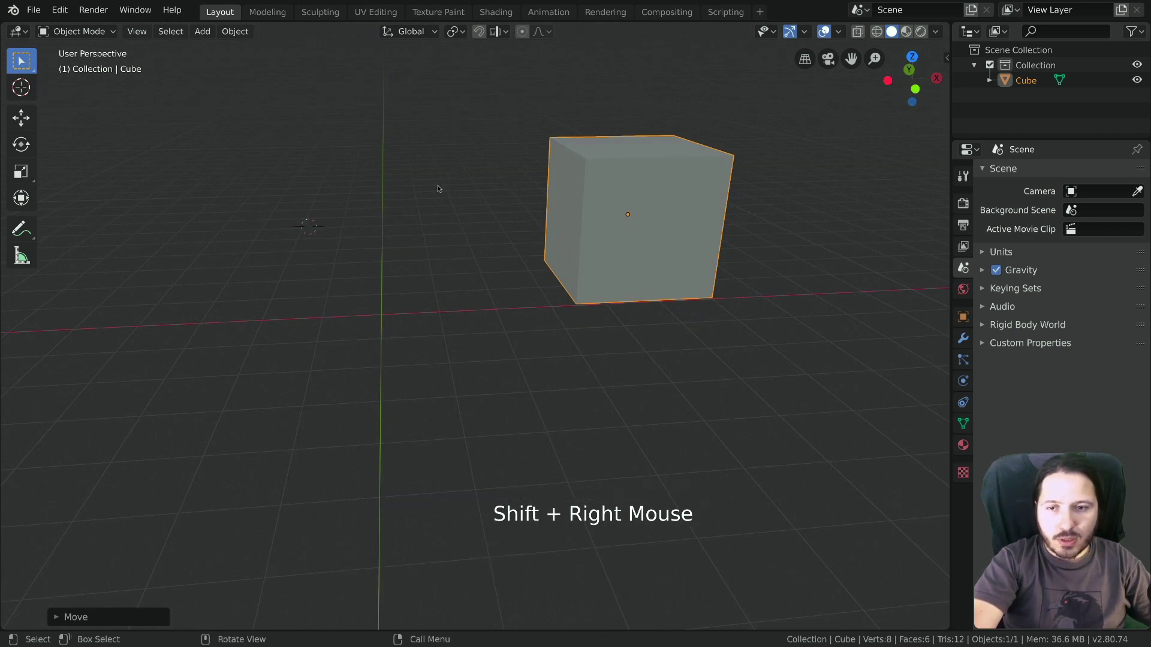
Step: Snap the 3D cursor to the cube's centre, add a UV sphere there and scale it down
{"action": "key", "text": "shift+s"}
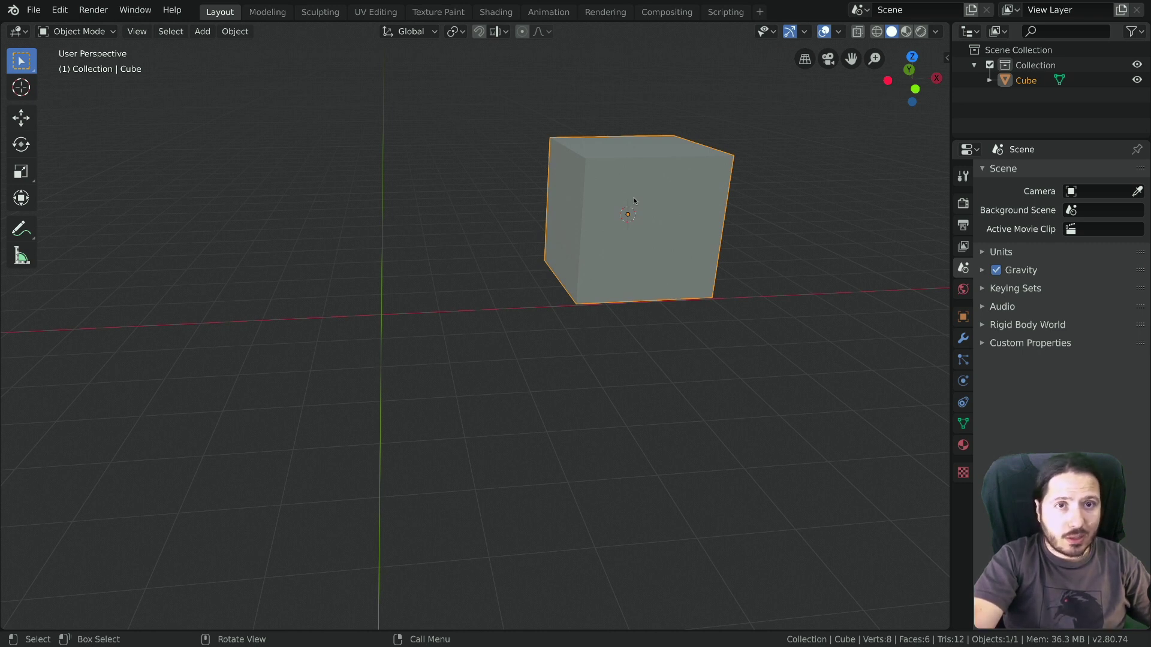
{"action": "key", "text": "shift+a"}
{"action": "key", "text": "s"}
Step: Dismiss the Snap pie and move the sphere to the left of the cube
{"action": "key", "text": "shift+s"}
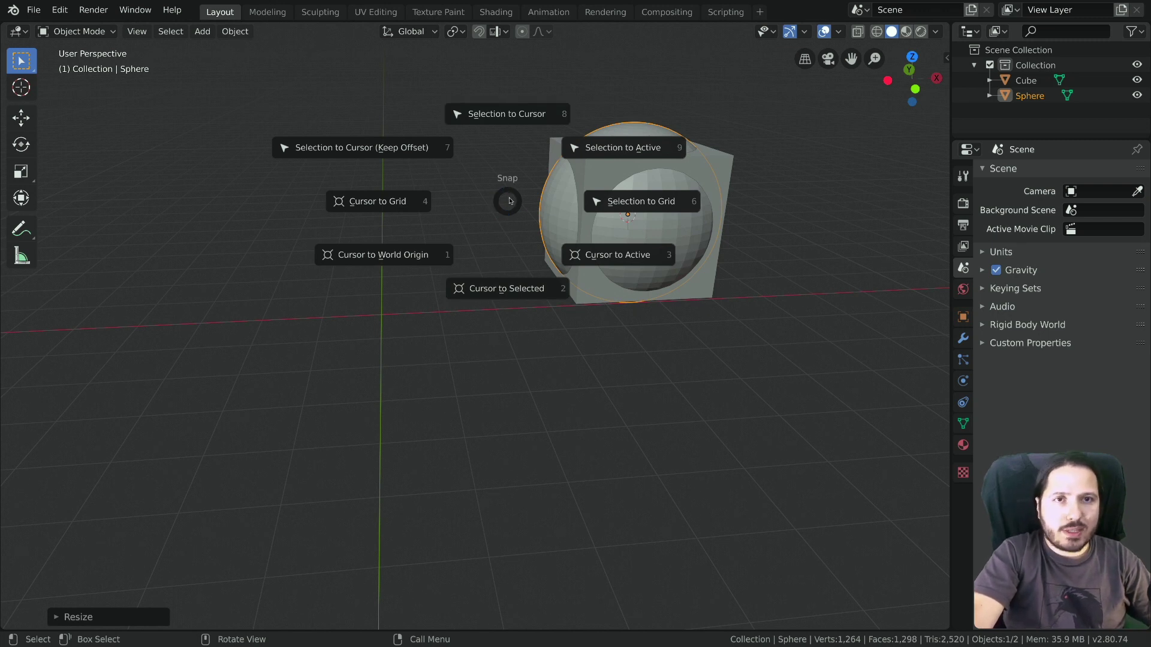
{"action": "middle_click", "coordinate": [548, 215]}
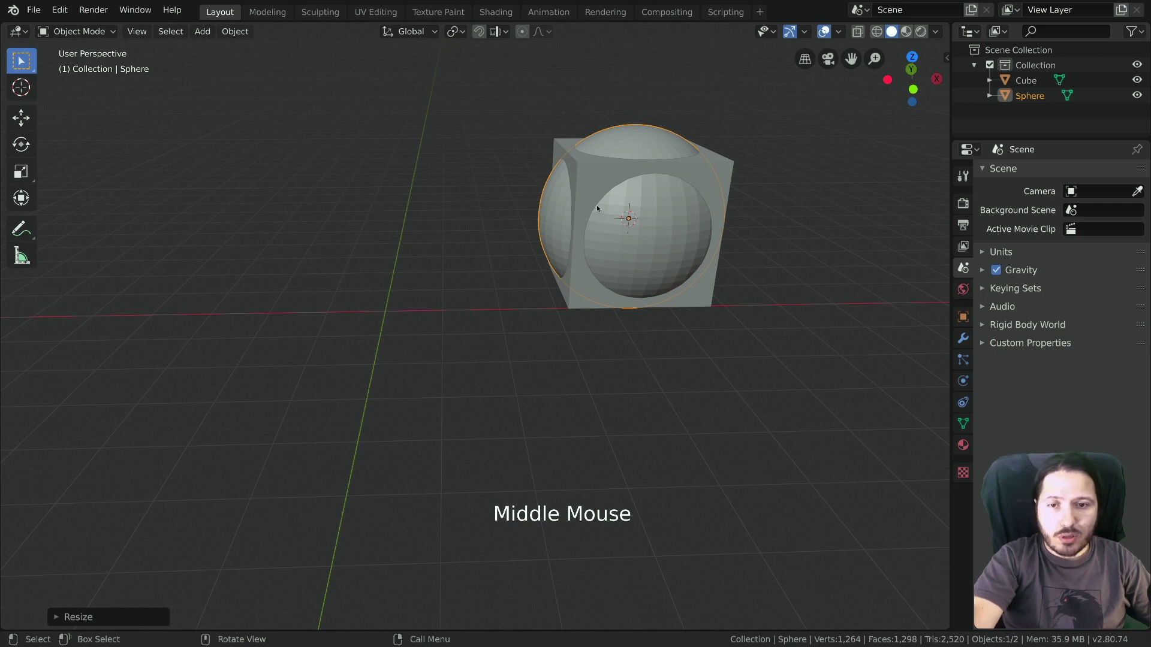
{"action": "middle_click", "coordinate": [611, 210]}
{"action": "key", "text": "g"}
{"action": "scroll", "scroll_direction": "down", "scroll_amount": 3}
{"action": "middle_click", "coordinate": [414, 262]}
Step: Select the sphere and the cube together and snap the 3D cursor to their midpoint
{"action": "left_click", "coordinate": [427, 247]}
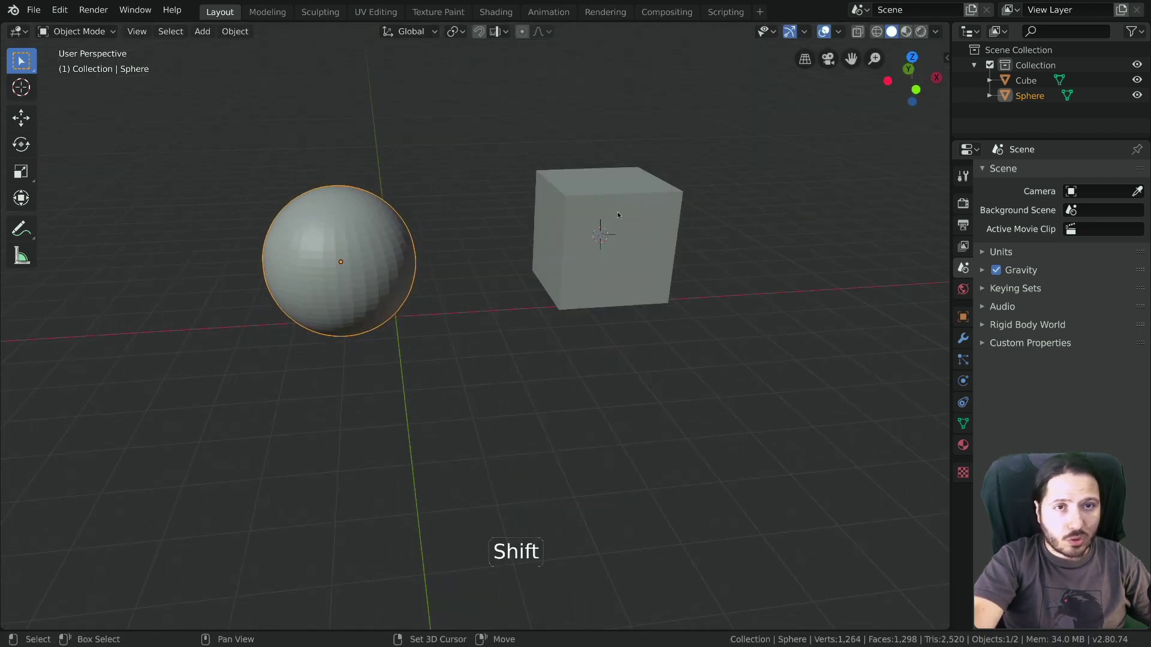
{"action": "left_click", "coordinate": [621, 213]}
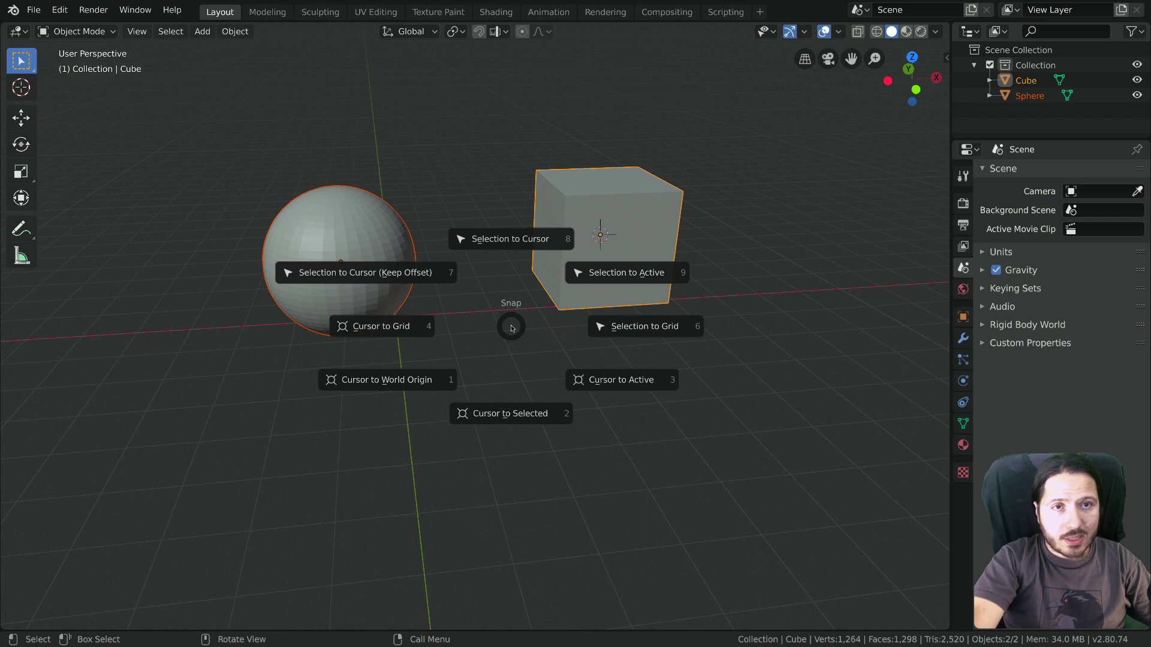
{"action": "key", "text": "shift+s"}
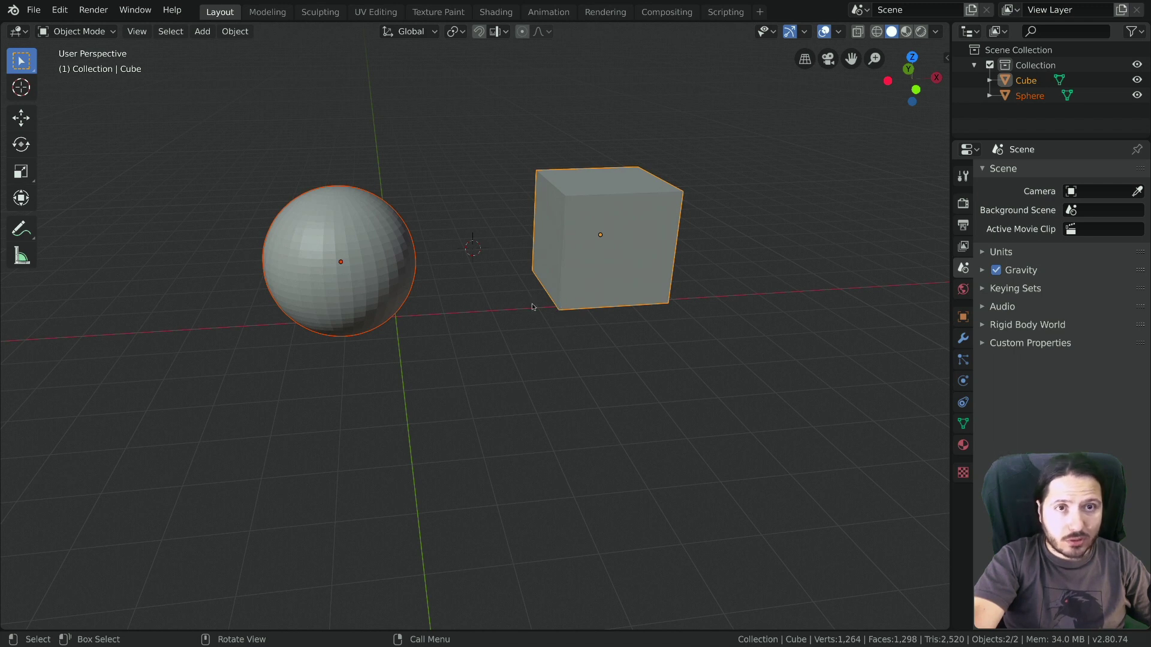
Step: Delete the sphere with X, then clear the cube's location with Alt+G so it returns to the origin
{"action": "middle_click", "coordinate": [528, 333]}
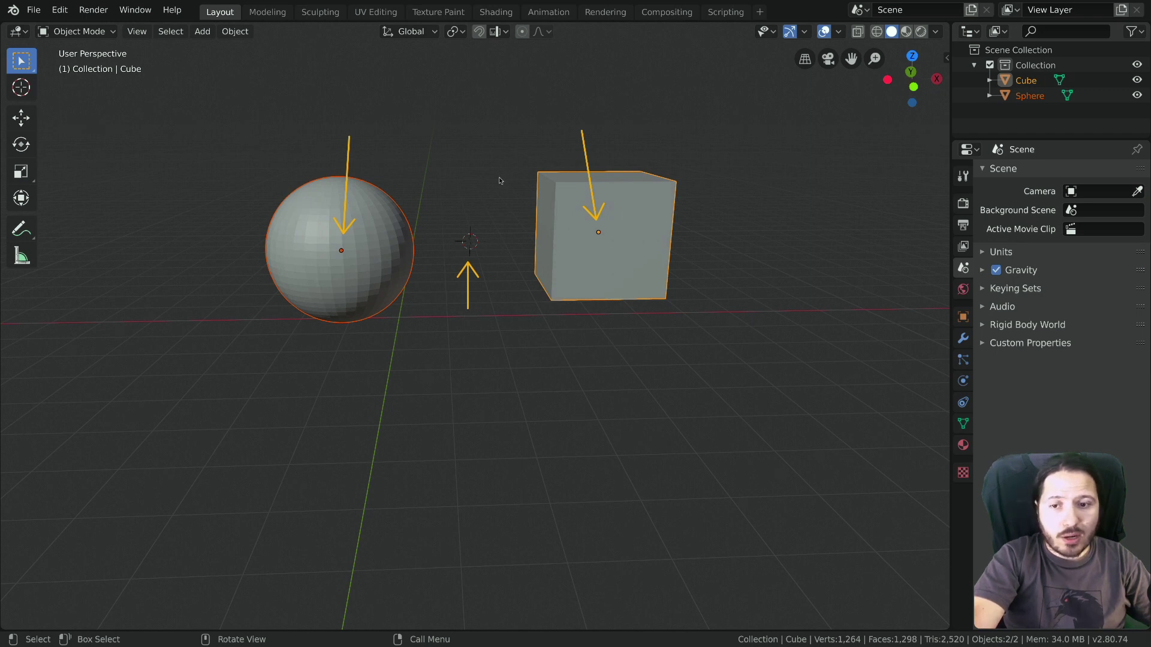
{"action": "key", "text": "x"}
{"action": "left_click", "coordinate": [400, 213]}
{"action": "left_click", "coordinate": [610, 207]}
{"action": "key", "text": "alt+g"}
{"action": "middle_click", "coordinate": [449, 266]}
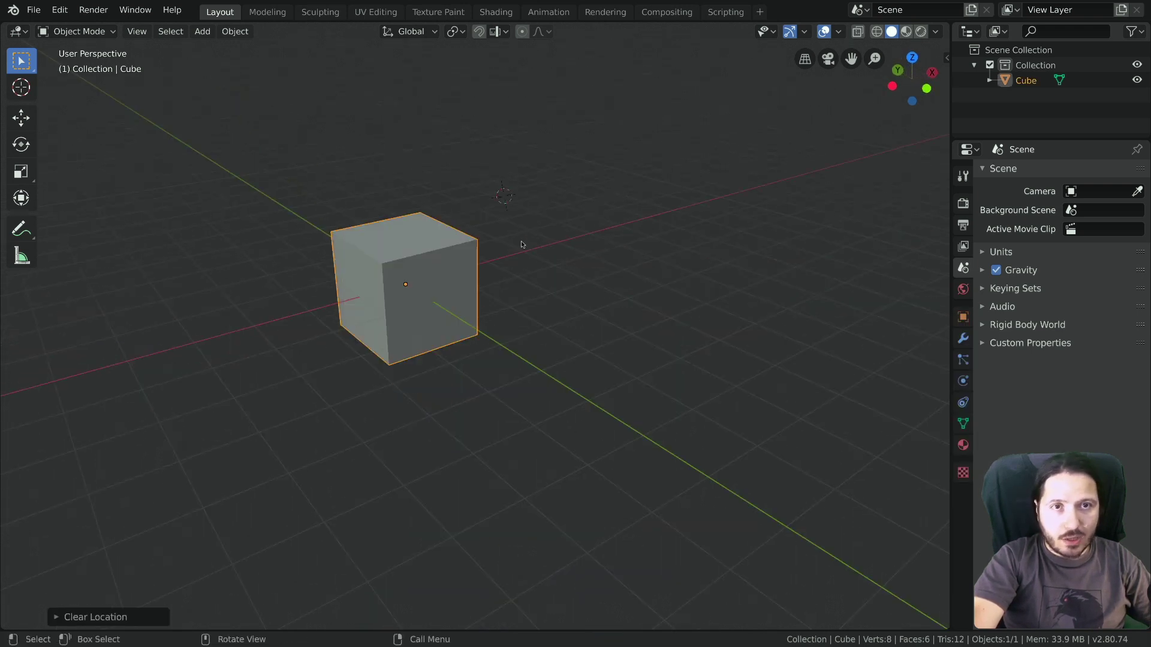